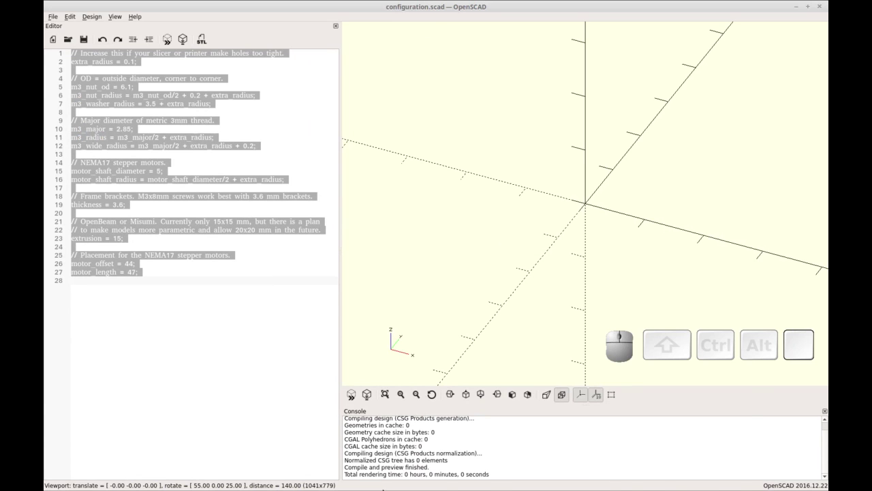
Step: Switch from OpenSCAD to the FreeCAD window showing the circle sketch
{"action": "left_click", "coordinate": [53, 11]}
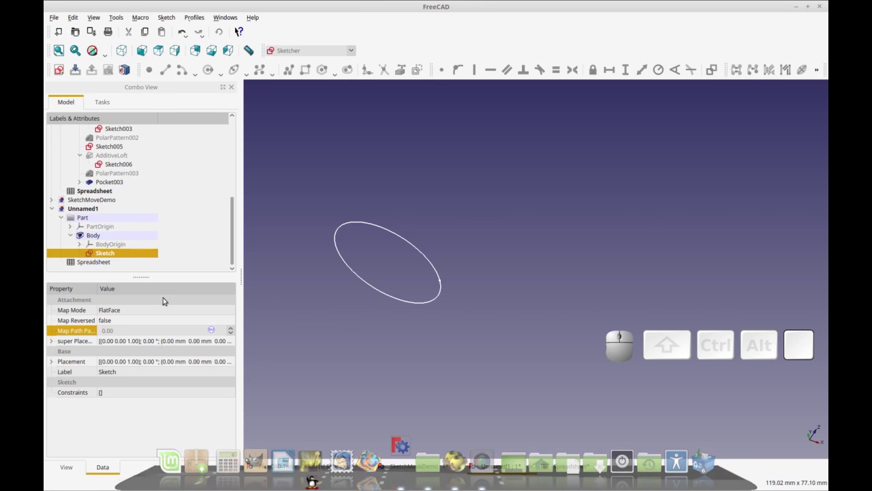
Step: Review the spreadsheet's aliased parameters (extra_radius, m3_nut_od, m3_washer_radius) and bring up the workbench list
{"action": "left_click", "coordinate": [107, 262]}
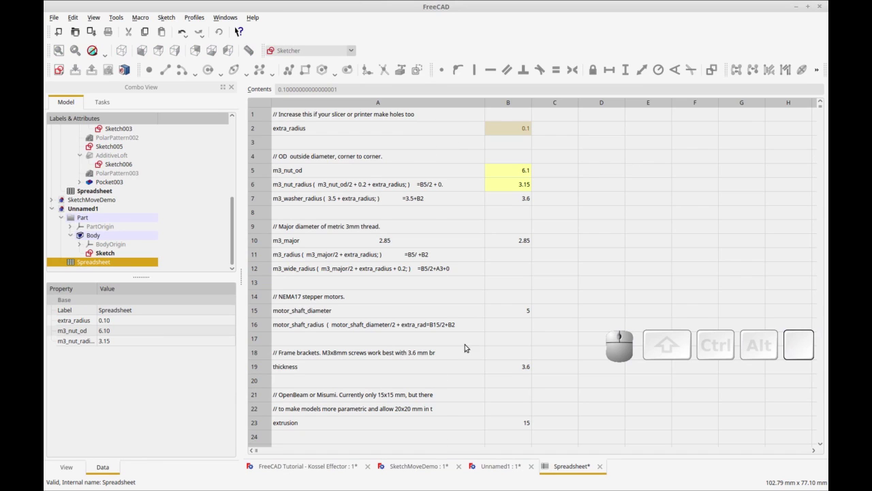
{"action": "left_click", "coordinate": [514, 168]}
{"action": "left_click", "coordinate": [510, 182]}
{"action": "left_click", "coordinate": [507, 203]}
{"action": "left_click", "coordinate": [511, 172]}
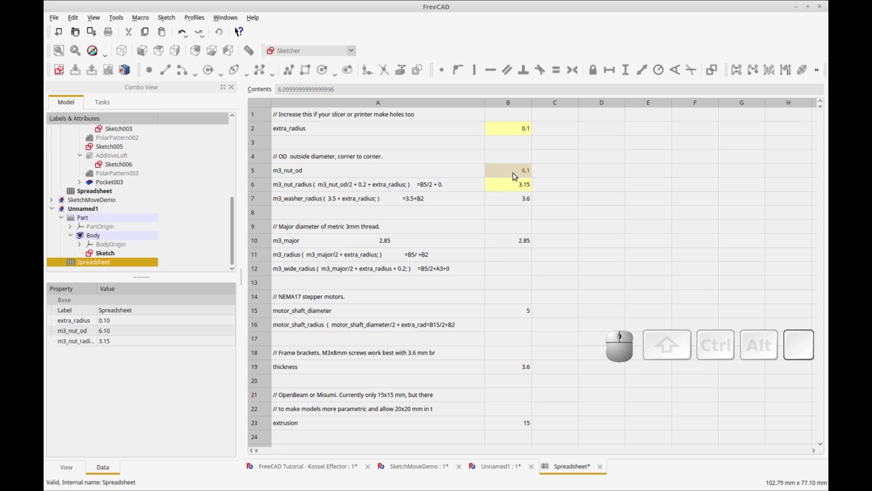
{"action": "left_click", "coordinate": [505, 201]}
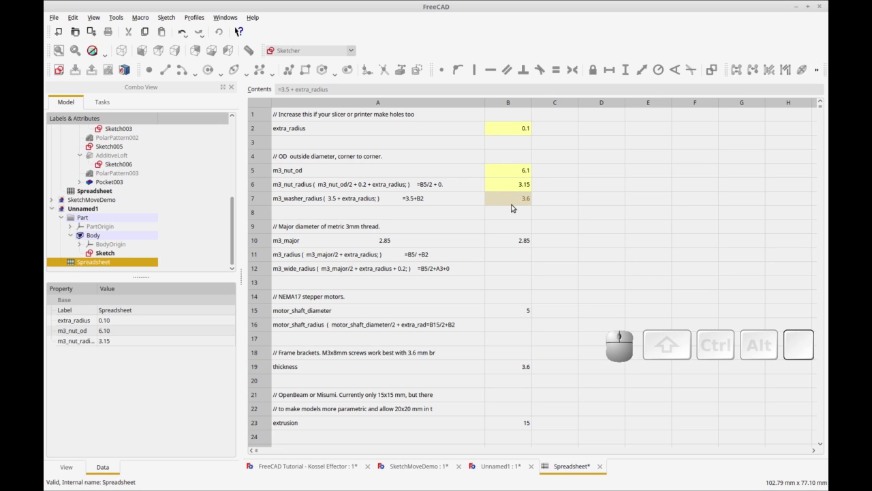
{"action": "left_click", "coordinate": [354, 53]}
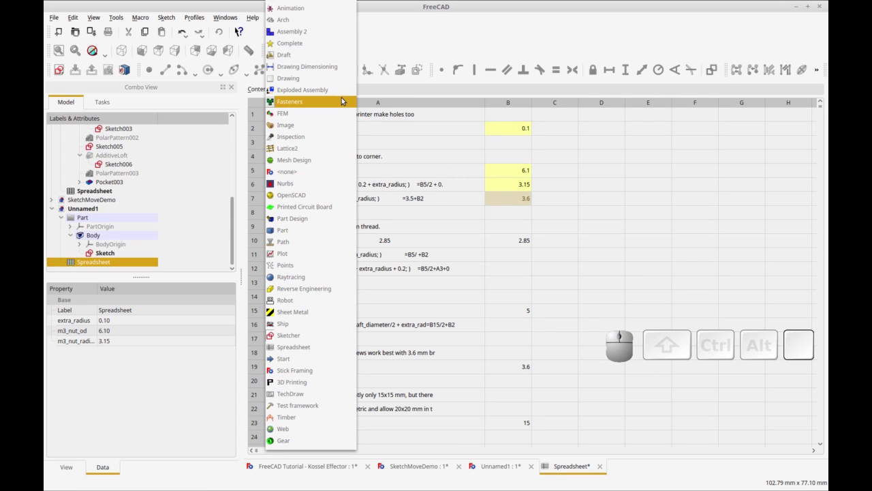
Step: In the Spreadsheet workbench, give cell B10 (2.85) the alias m3_major
{"action": "left_click", "coordinate": [334, 352]}
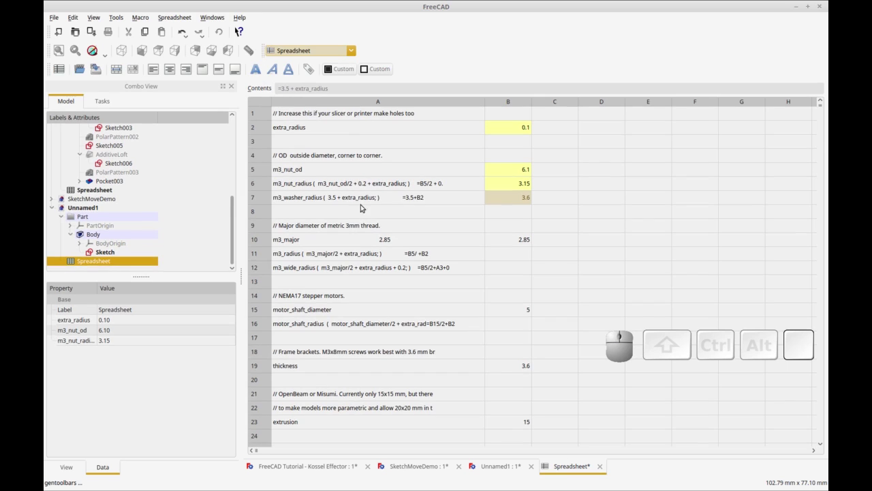
{"action": "left_click", "coordinate": [252, 234]}
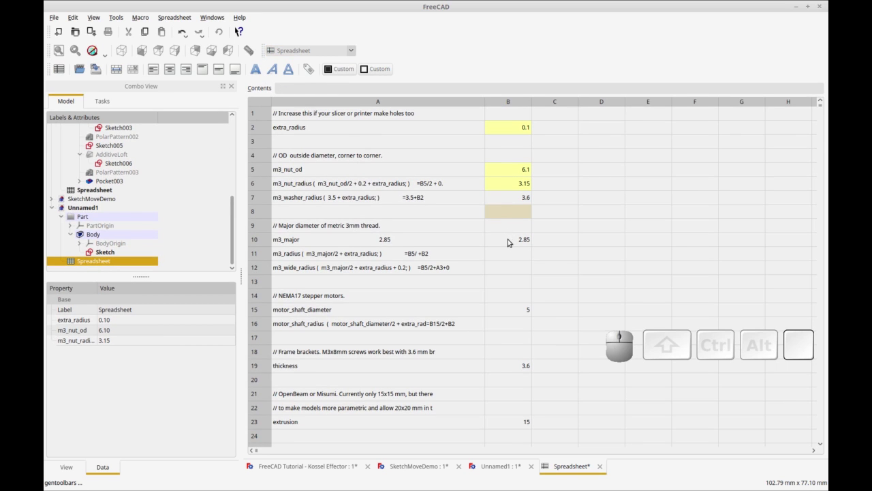
{"action": "left_click", "coordinate": [507, 240]}
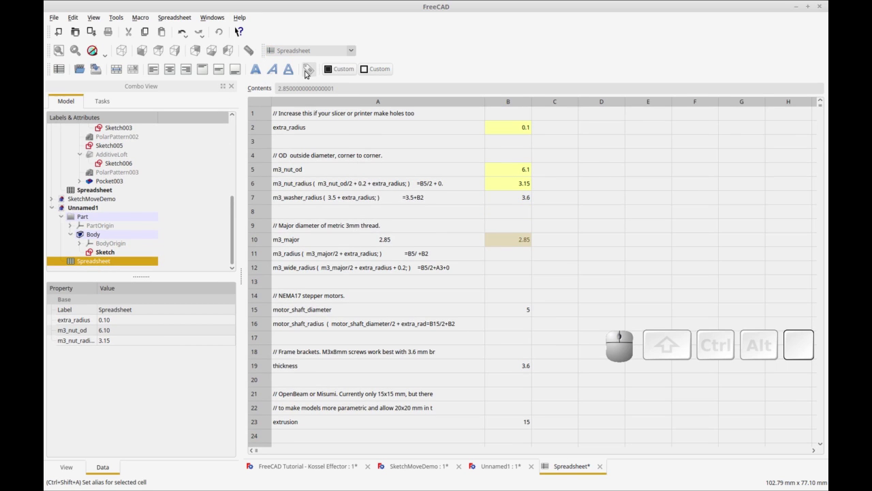
{"action": "left_click", "coordinate": [304, 70]}
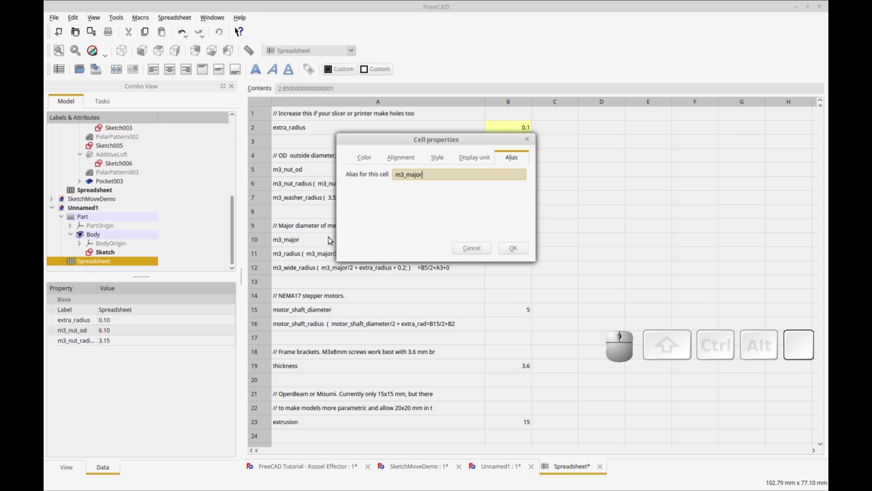
{"action": "left_click", "coordinate": [509, 245]}
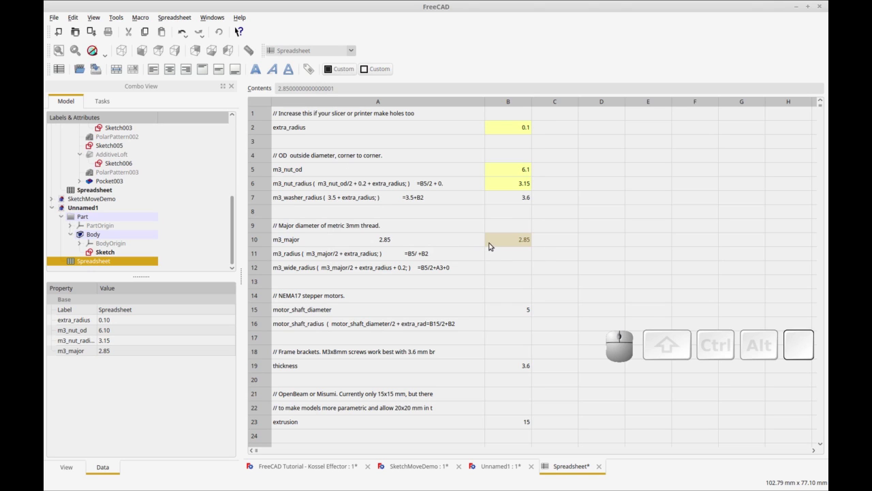
Step: Check cell B10's properties to verify the m3_major alias is stored
{"action": "left_click", "coordinate": [502, 257]}
{"action": "left_click", "coordinate": [513, 244]}
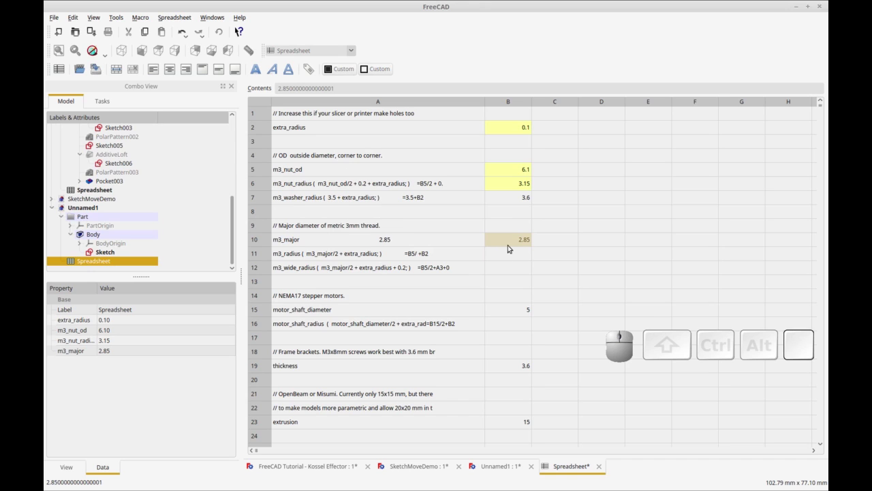
{"action": "right_click", "coordinate": [510, 241]}
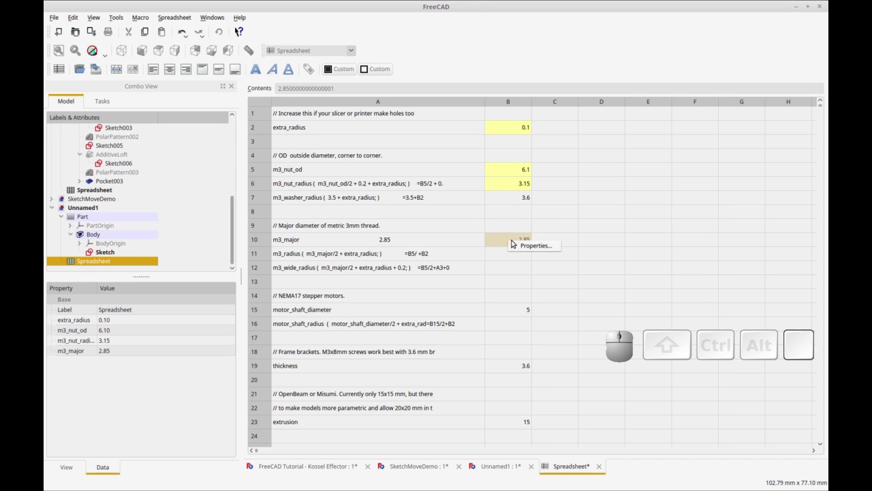
{"action": "left_click", "coordinate": [513, 243]}
{"action": "left_click", "coordinate": [505, 160]}
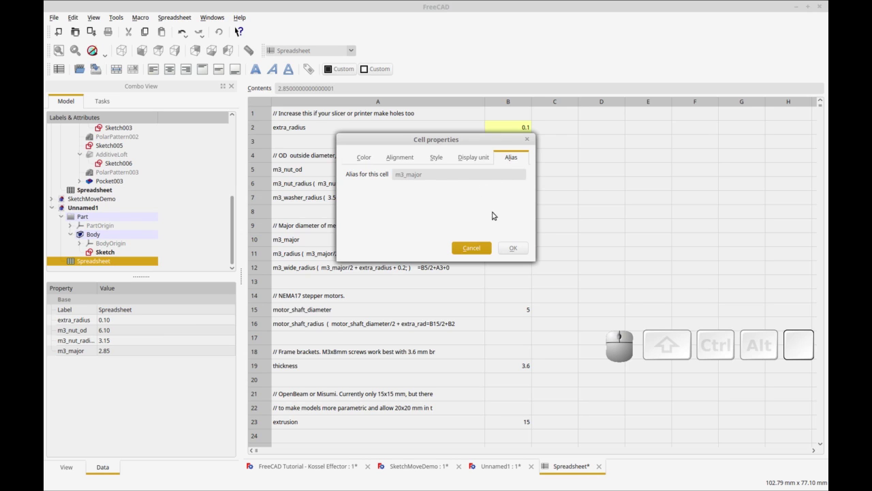
Step: Open the Sketch for editing and add a radius constraint of about 12.27 mm to the circle
{"action": "left_click", "coordinate": [507, 247]}
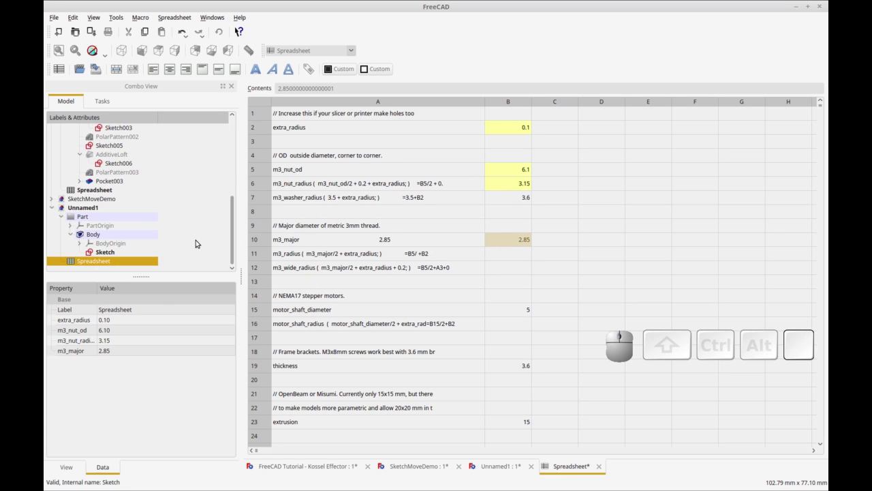
{"action": "left_click", "coordinate": [154, 252]}
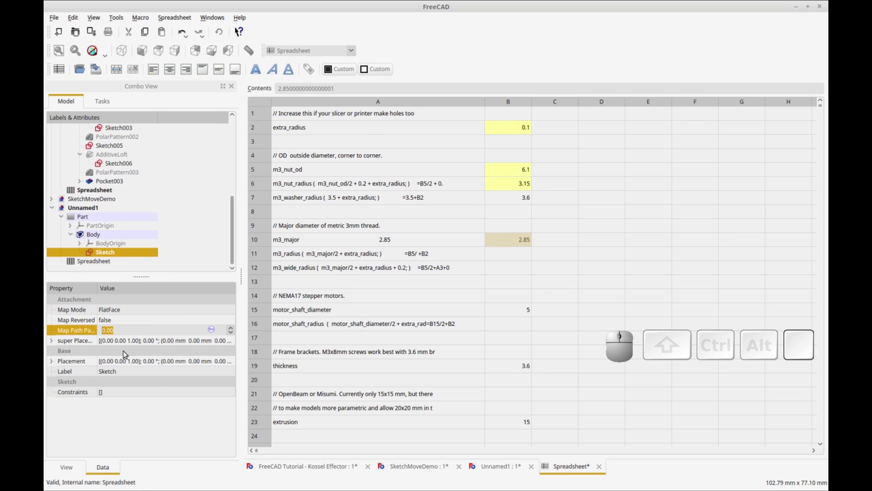
{"action": "left_click", "coordinate": [141, 253]}
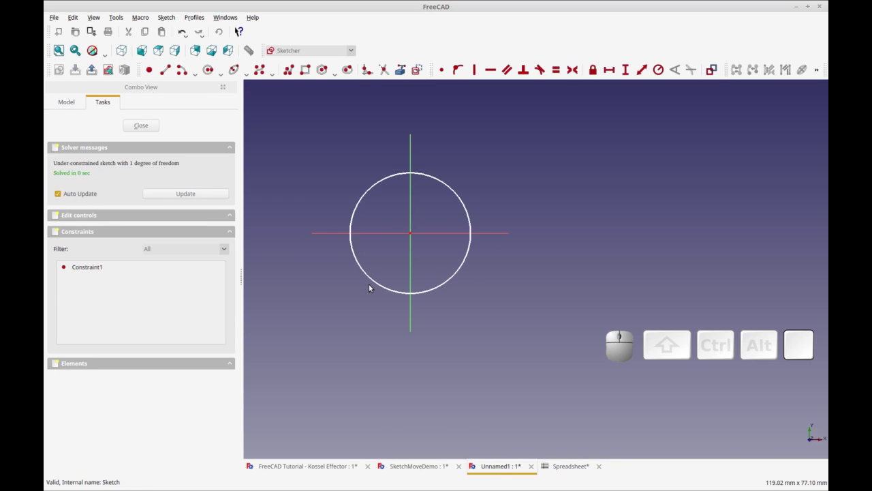
{"action": "left_click", "coordinate": [373, 281]}
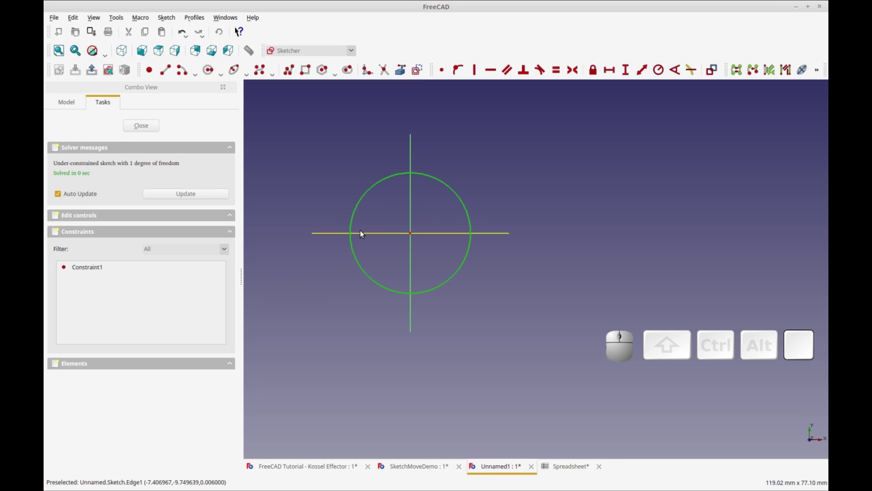
{"action": "left_click", "coordinate": [662, 68]}
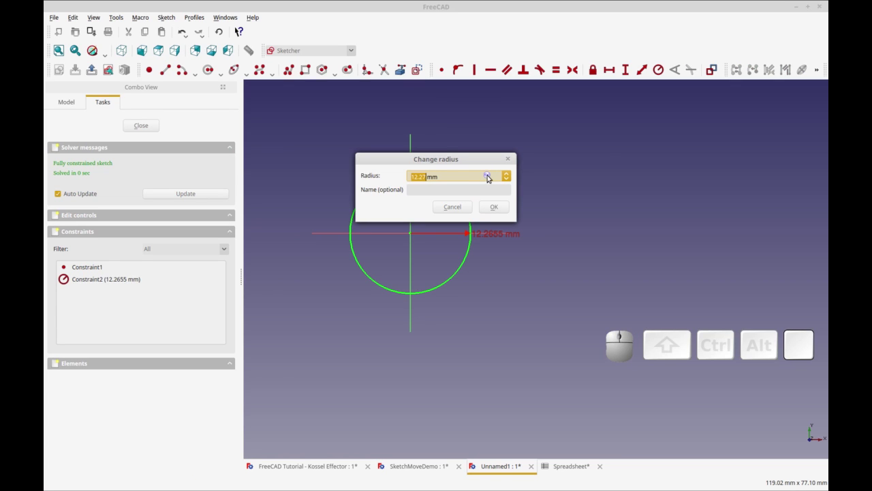
Step: Drive the radius constraint with the expression Spreadsheet.m3_major, shrinking the circle to 2.85 mm
{"action": "left_click", "coordinate": [487, 175]}
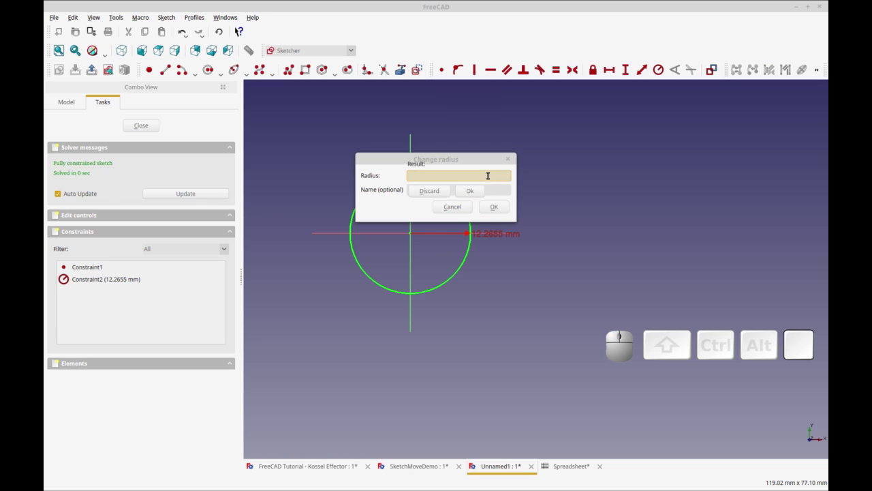
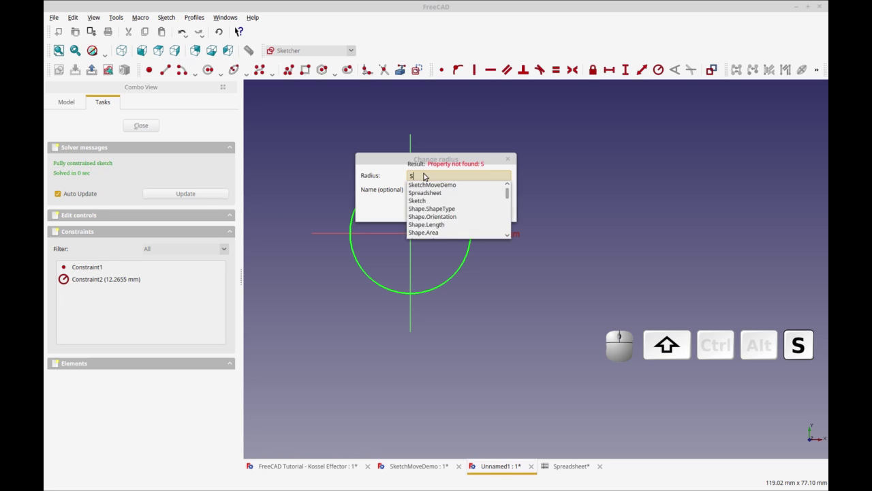
{"action": "key", "text": "Down"}
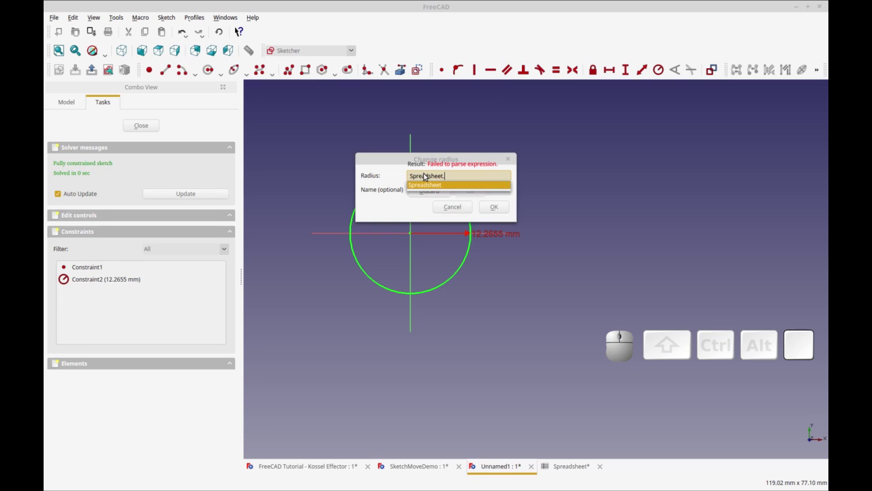
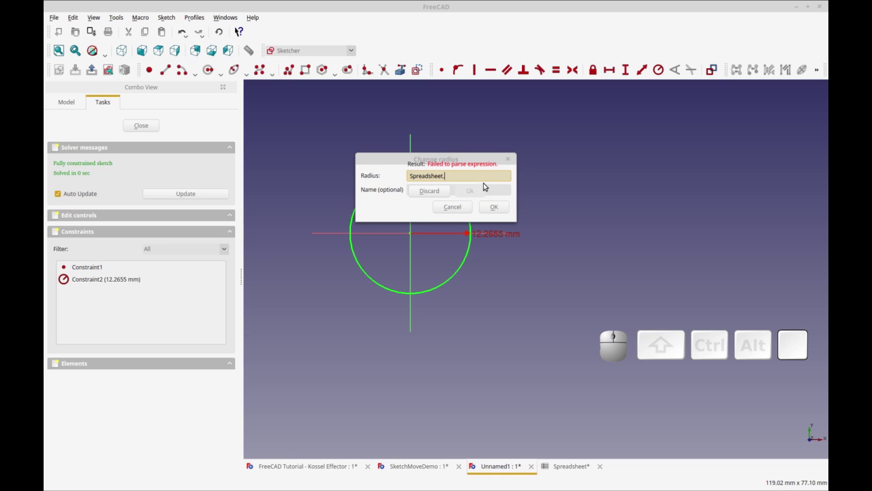
{"action": "key", "text": "a"}
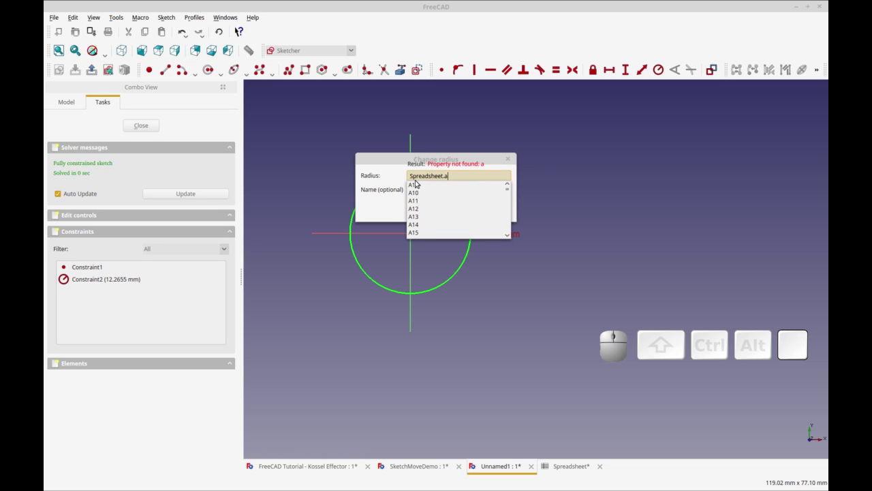
{"action": "left_click", "coordinate": [479, 176]}
{"action": "key", "text": "BackSpace"}
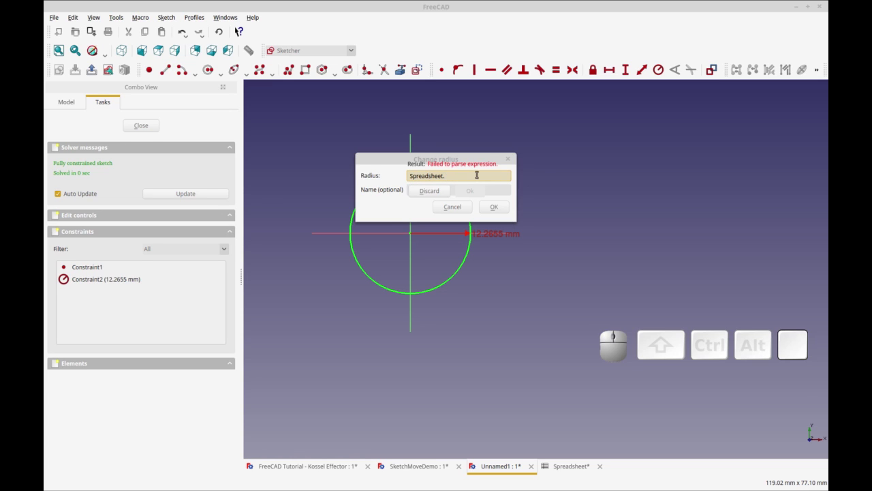
{"action": "key", "text": "m"}
{"action": "key", "text": "3"}
{"action": "left_click", "coordinate": [461, 186]}
{"action": "left_click", "coordinate": [470, 194]}
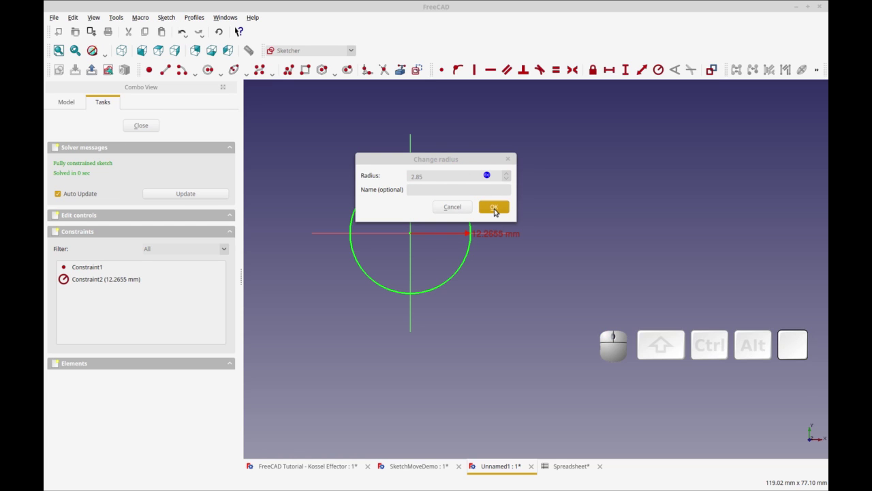
{"action": "left_click", "coordinate": [496, 210]}
Step: Change the radius expression to reference m3_nut_radius, giving the circle a 3.15 mm radius
{"action": "left_click_drag", "start_coordinate": [458, 234], "coordinate": [461, 223]}
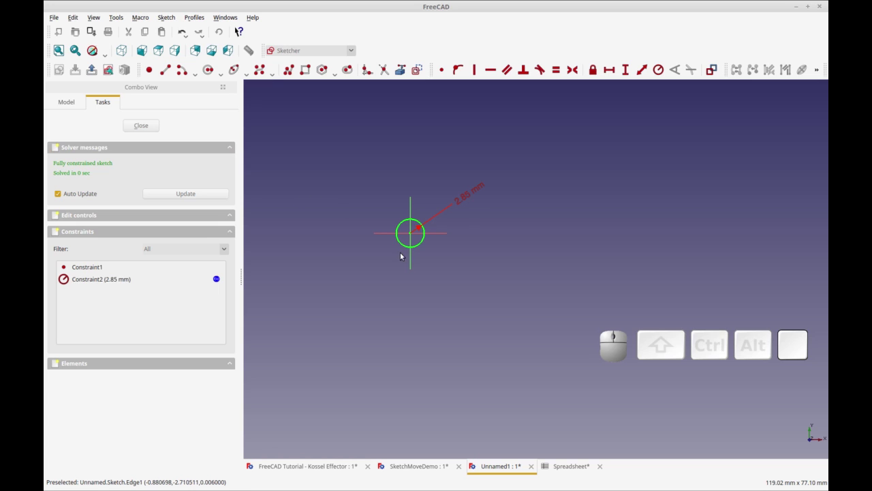
{"action": "left_click", "coordinate": [468, 199]}
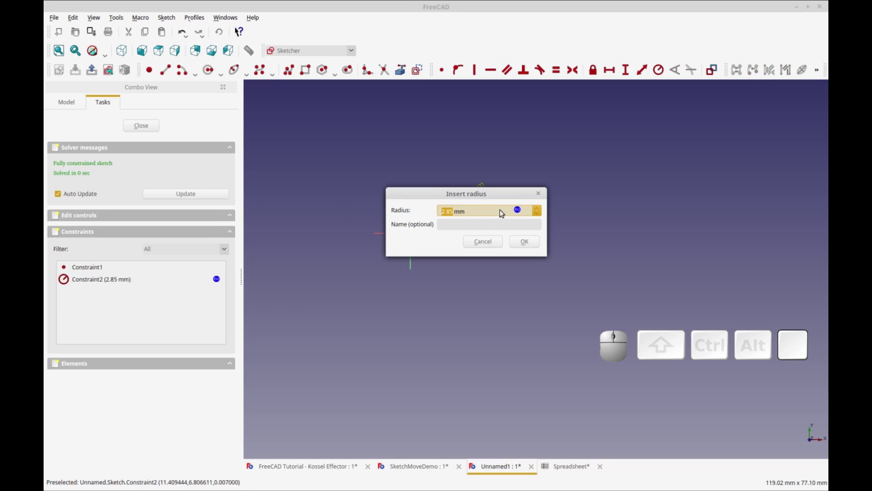
{"action": "left_click", "coordinate": [515, 210]}
{"action": "left_click", "coordinate": [515, 209]}
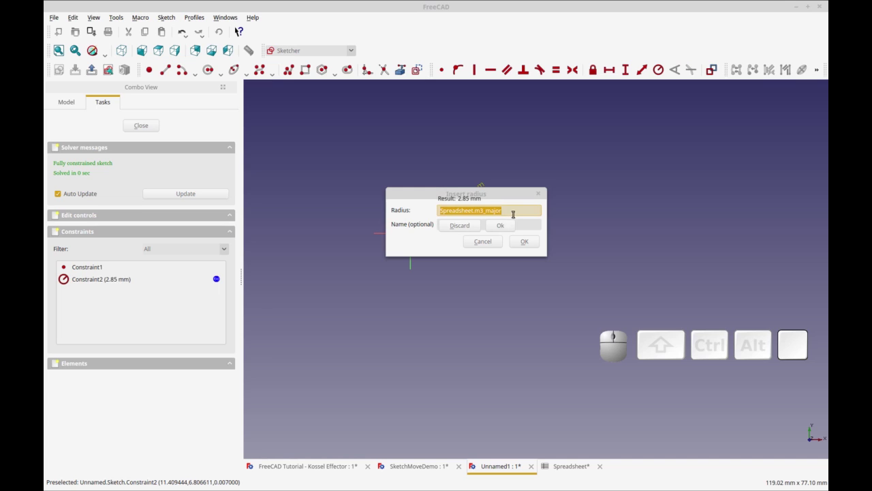
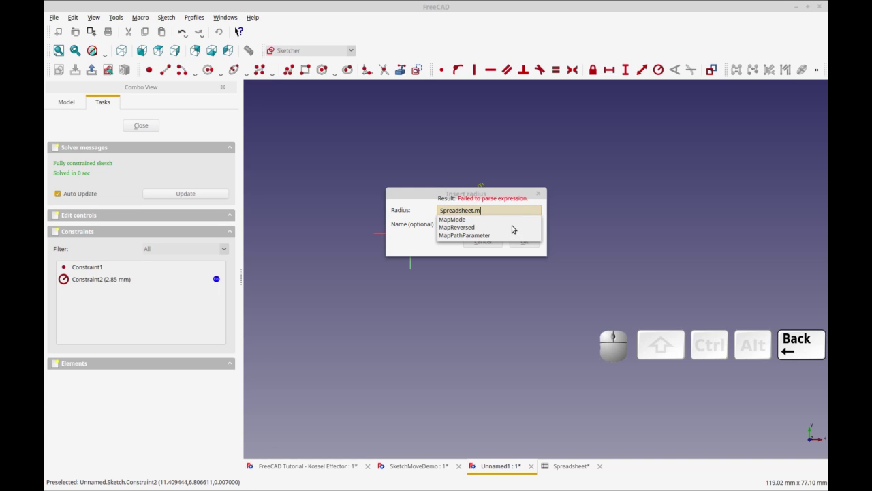
{"action": "key", "text": "3"}
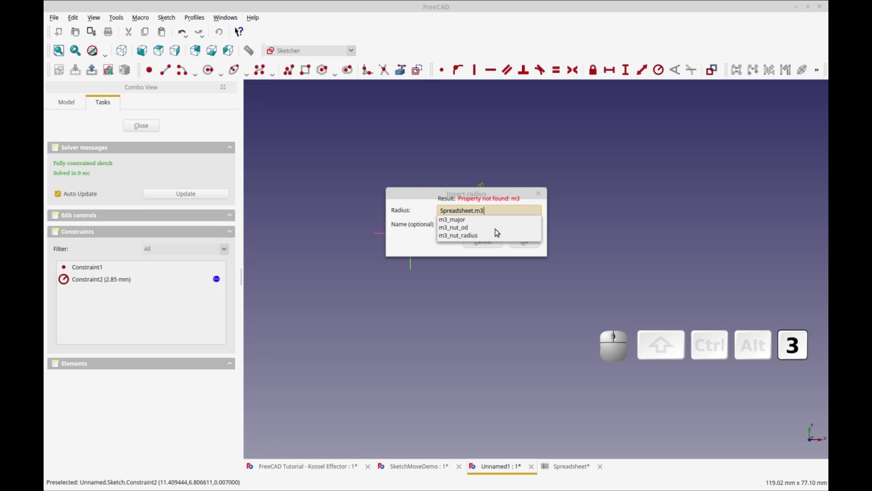
{"action": "left_click", "coordinate": [466, 237]}
{"action": "left_click", "coordinate": [499, 228]}
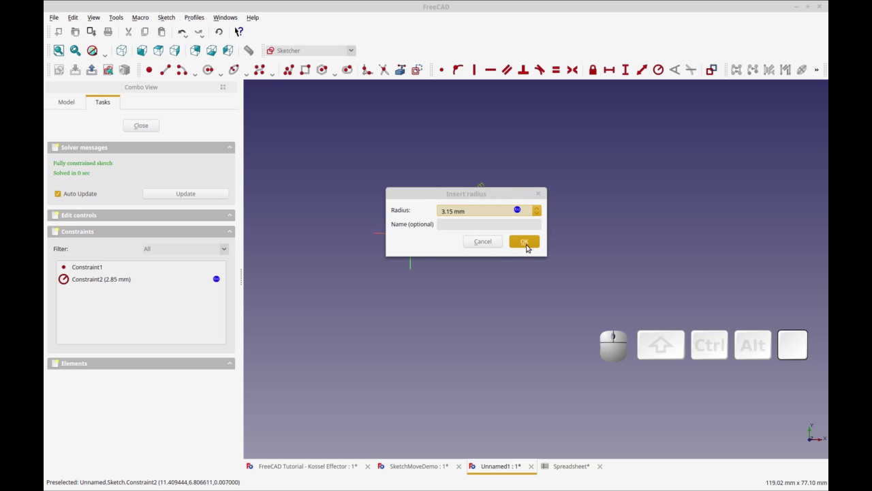
{"action": "left_click_drag", "start_coordinate": [514, 196], "coordinate": [503, 306]}
{"action": "left_click", "coordinate": [513, 304]}
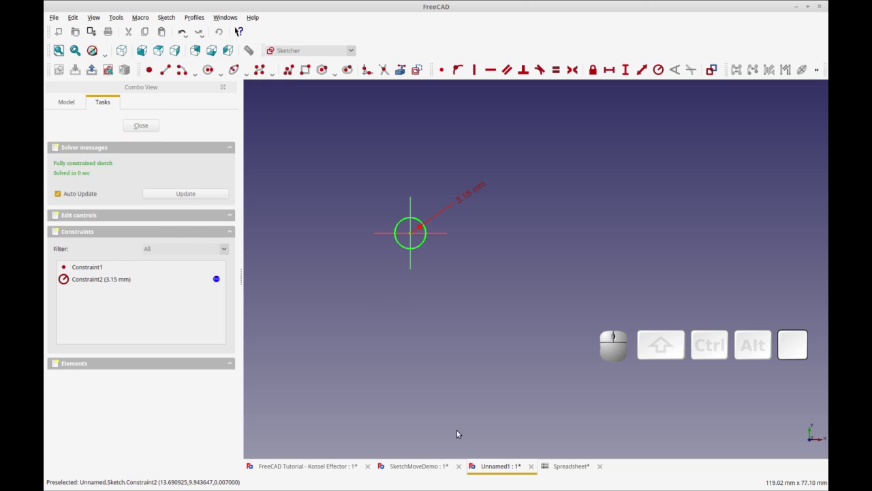
Step: Set the spreadsheet's m3_nut_radius value in cell B6 to 4
{"action": "left_click", "coordinate": [555, 463]}
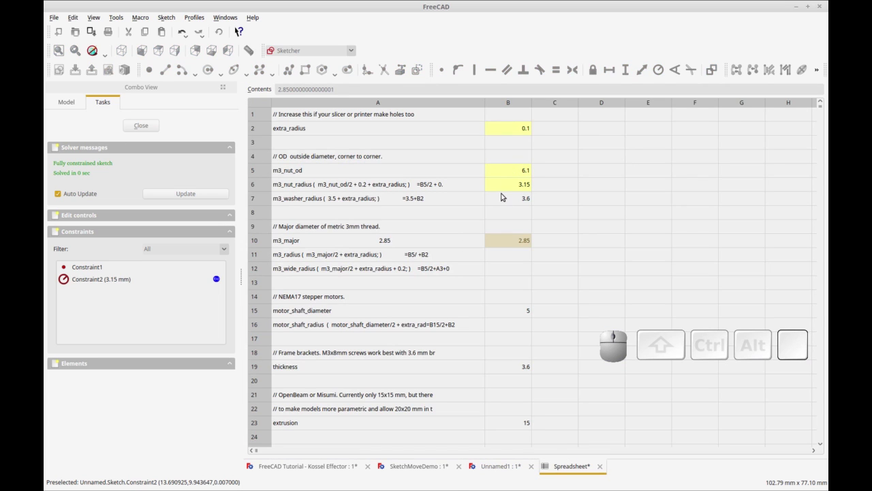
{"action": "left_click", "coordinate": [502, 186]}
{"action": "key", "text": "KP_4"}
{"action": "key", "text": "KP_Enter"}
Step: Return to the sketch document, where the circle's radius now reads 4 mm
{"action": "left_click", "coordinate": [504, 195]}
{"action": "left_click", "coordinate": [495, 460]}
{"action": "left_click", "coordinate": [463, 315]}
{"action": "left_click", "coordinate": [460, 196]}
{"action": "left_click", "coordinate": [515, 238]}
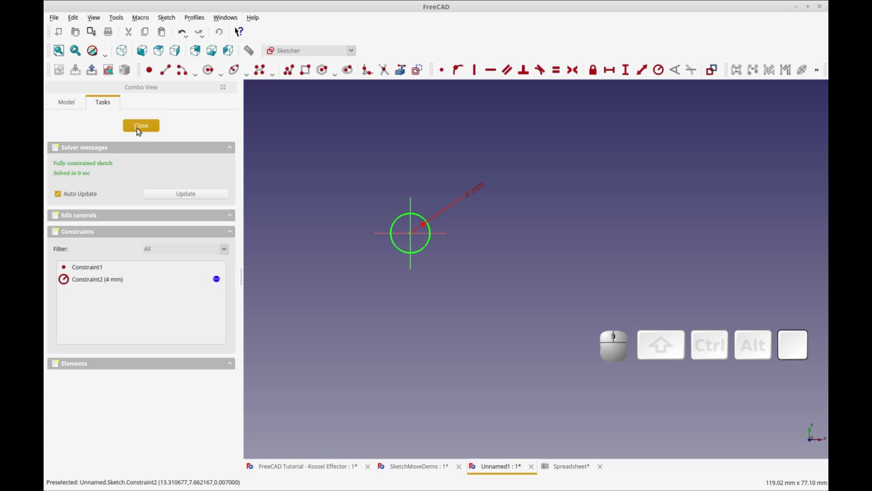
Step: Leave sketch editing and expand the Sketch's Constraints list in the Data properties
{"action": "left_click", "coordinate": [139, 129]}
{"action": "left_click", "coordinate": [113, 264]}
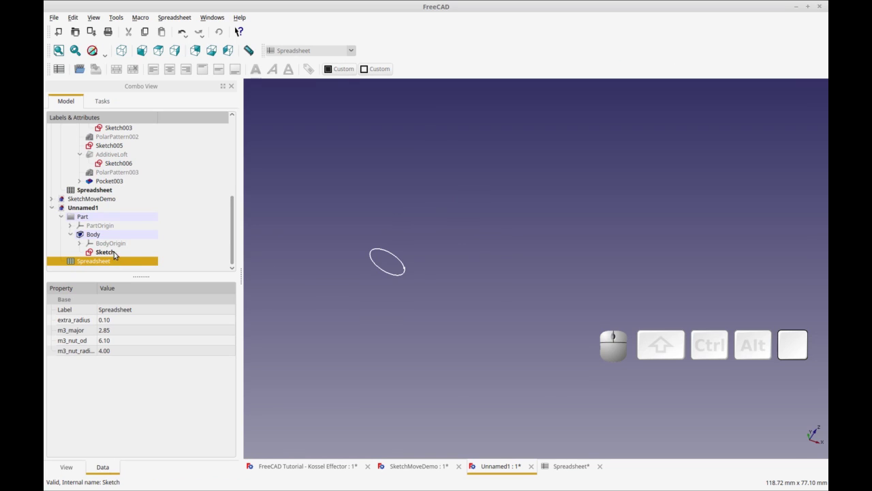
{"action": "left_click", "coordinate": [115, 253]}
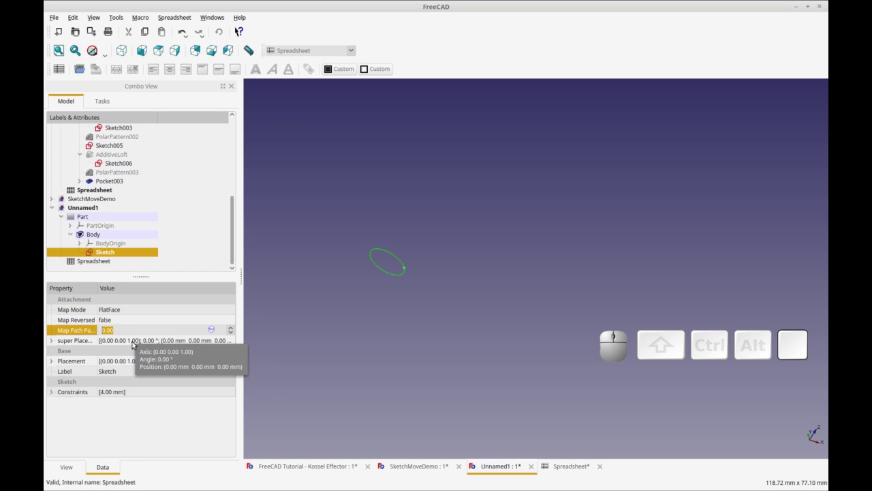
{"action": "left_click", "coordinate": [53, 363]}
{"action": "left_click", "coordinate": [51, 426]}
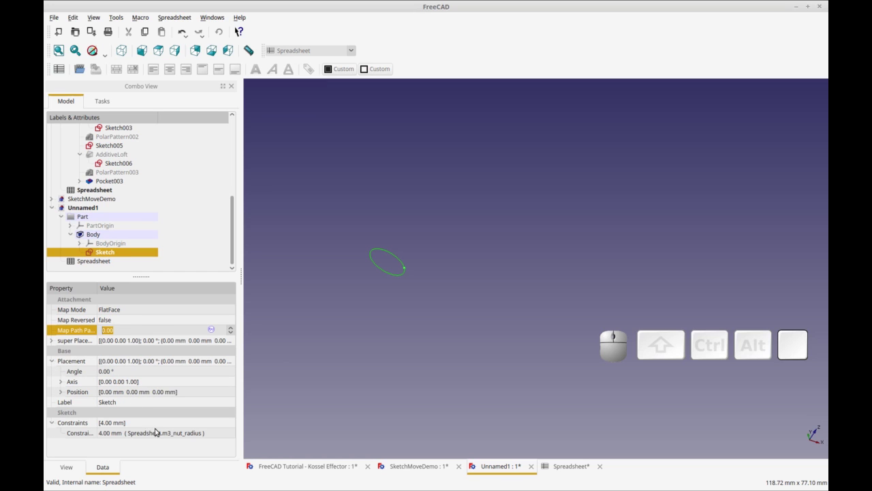
Step: Replace the radius constraint's spreadsheet expression with a plain 5 mm value
{"action": "left_click", "coordinate": [142, 423]}
{"action": "left_click", "coordinate": [116, 432]}
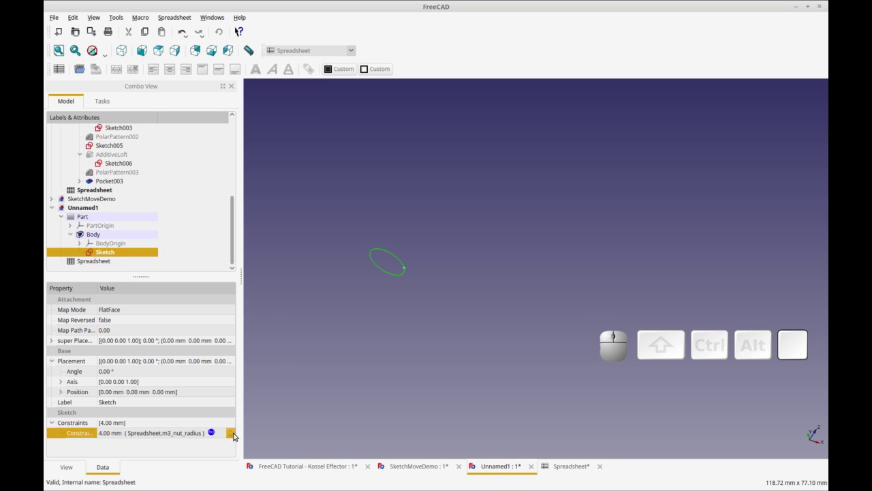
{"action": "left_click", "coordinate": [127, 432]}
{"action": "left_click", "coordinate": [112, 433]}
{"action": "left_click", "coordinate": [209, 432]}
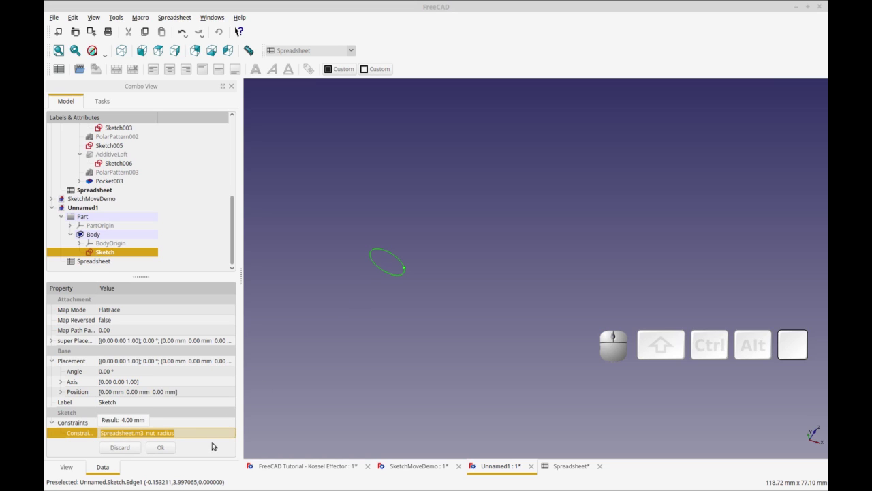
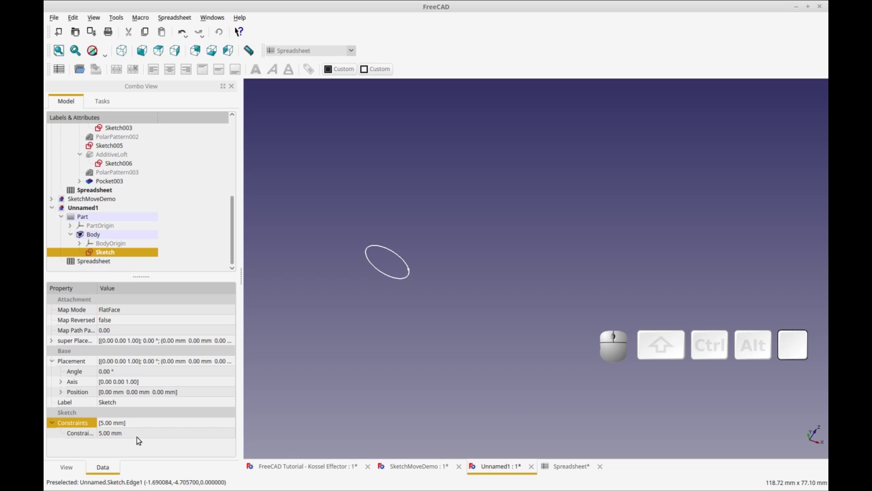
{"action": "left_click", "coordinate": [103, 258]}
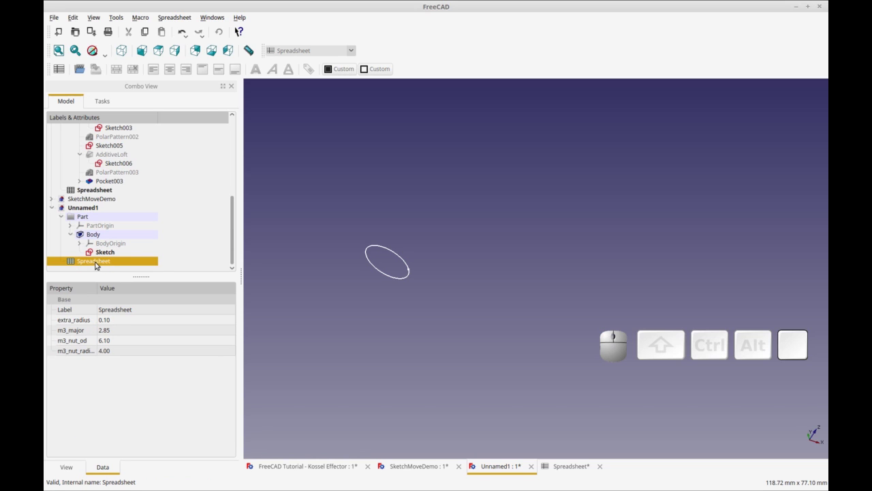